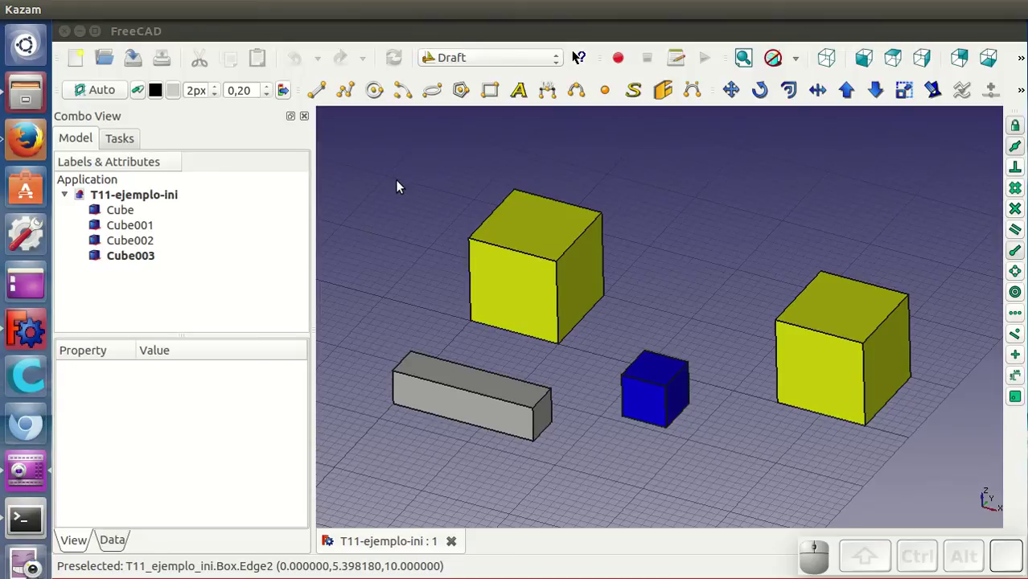
Step: Draw a Draft line from the midpoint of the left yellow cube's top edge to its bottom edge
click(318, 98)
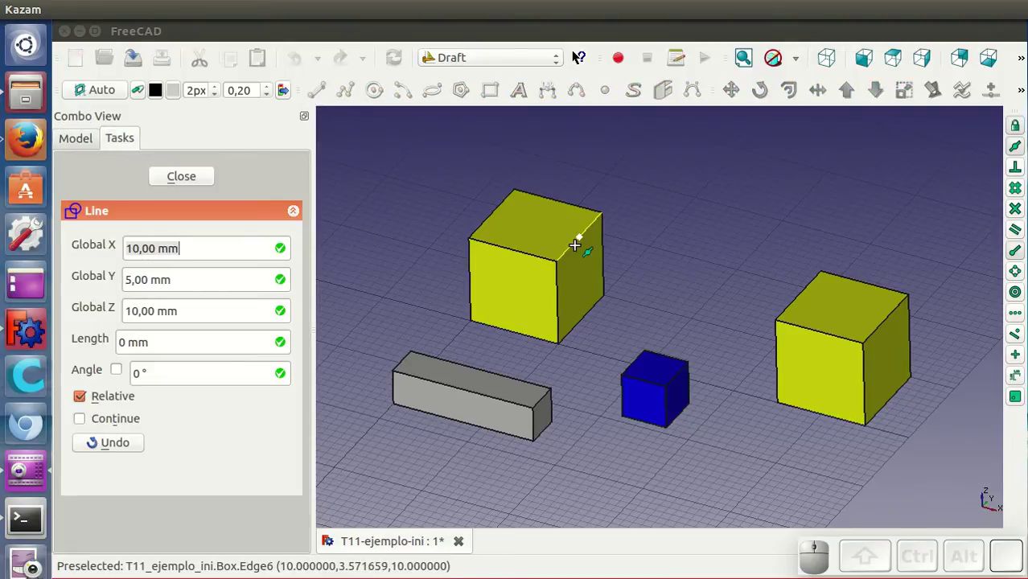
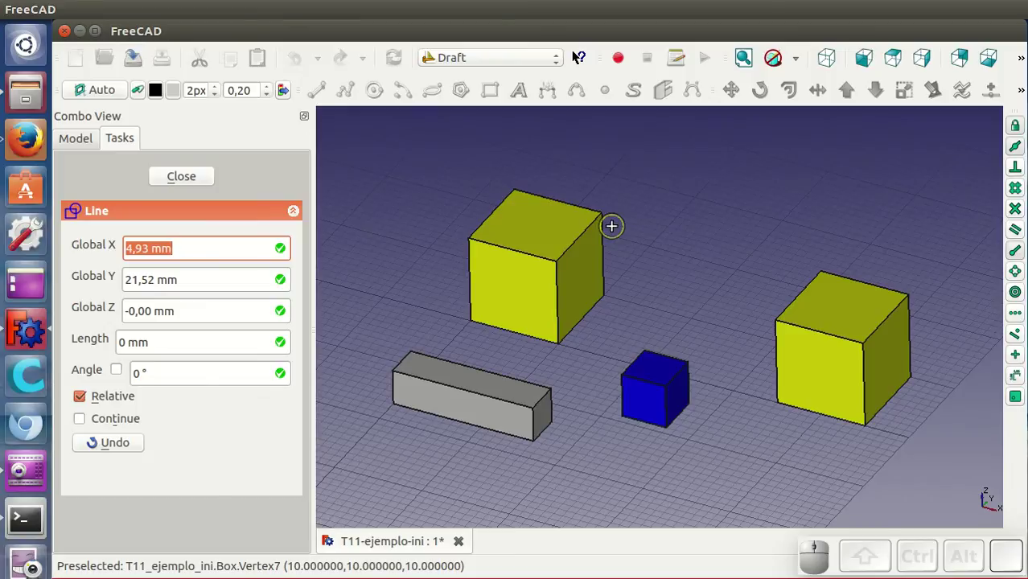
click(588, 225)
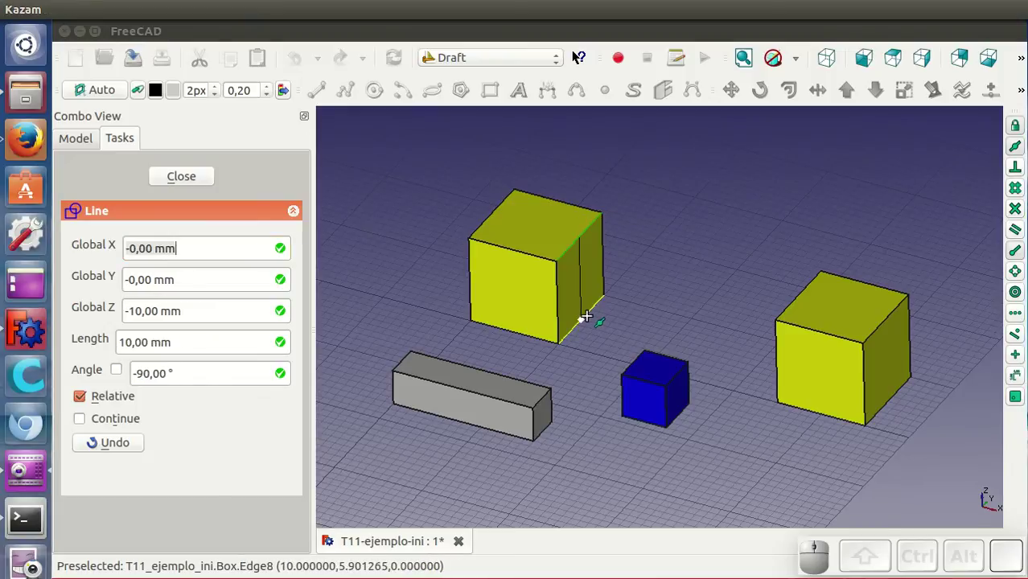
click(590, 312)
middle_click(622, 326)
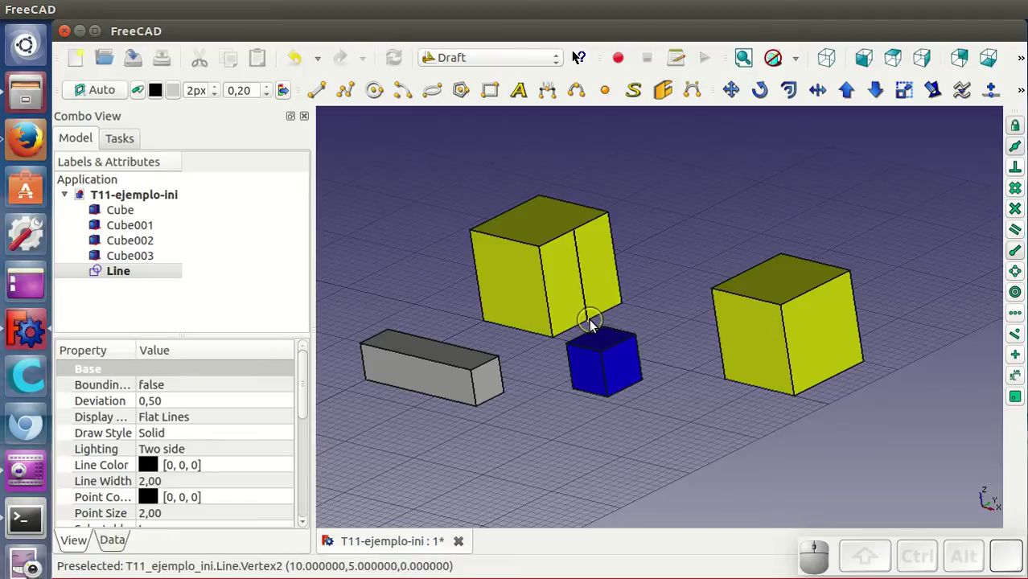
Step: Draw a Draft midline (Line001) across the left yellow cube's top face
click(323, 94)
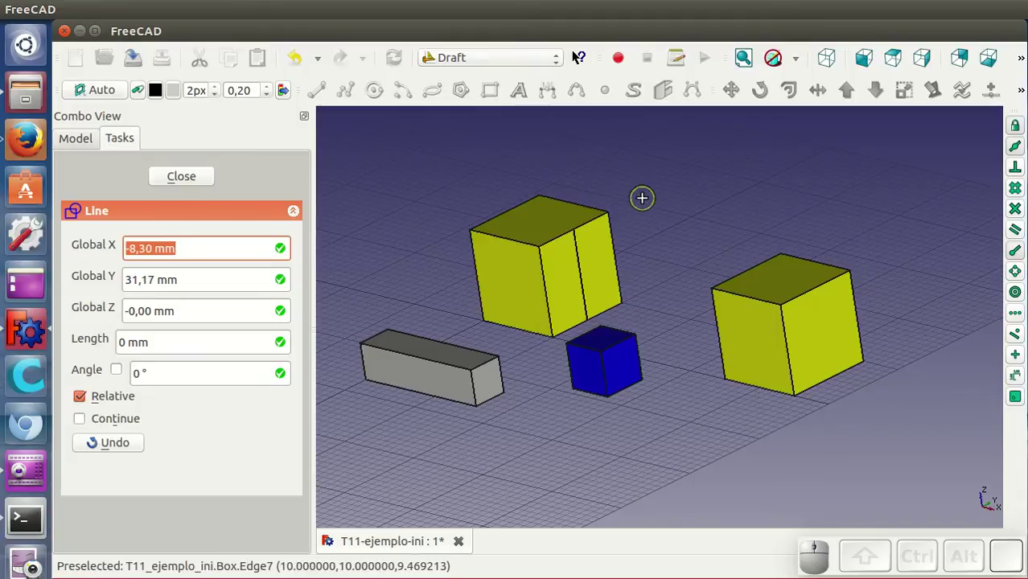
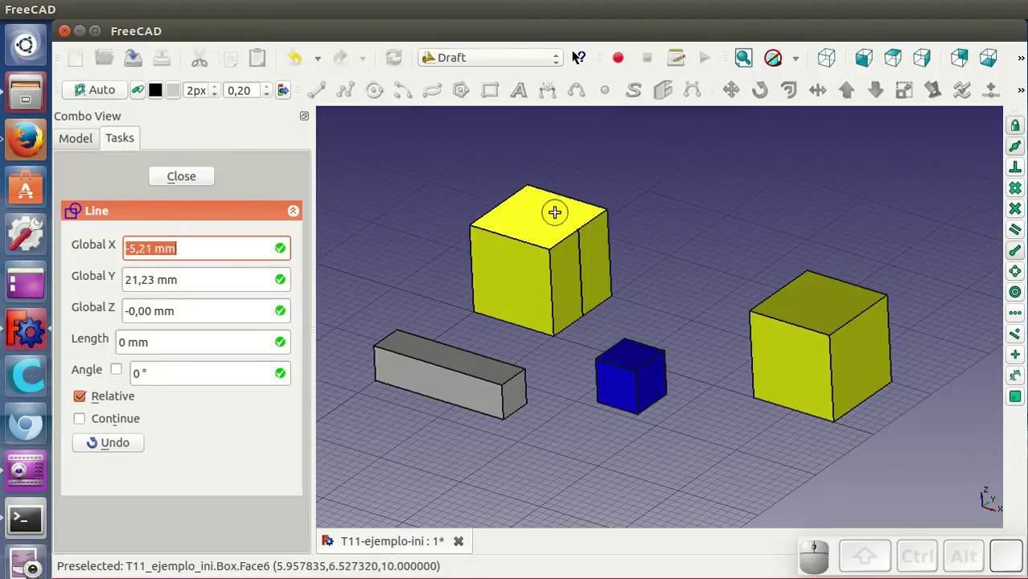
click(506, 207)
click(589, 236)
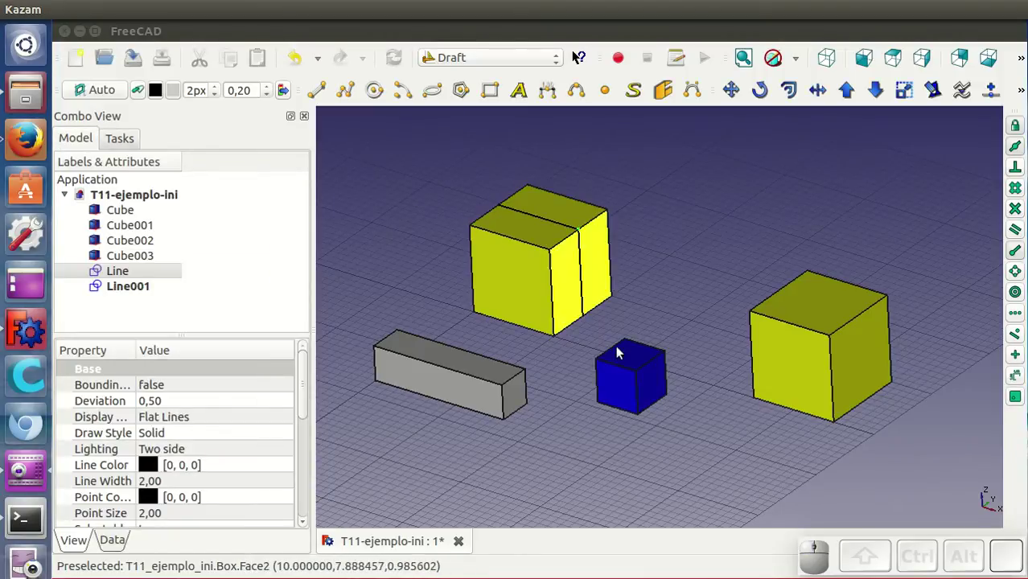
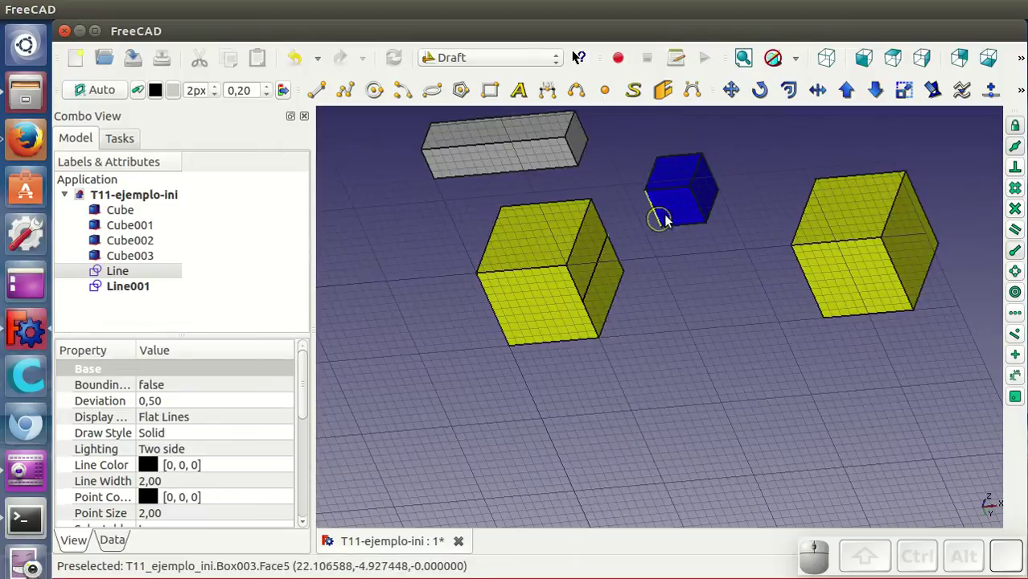
Step: Draw a midline (Line002) on the blue cube's underside and select the blue cube
click(321, 99)
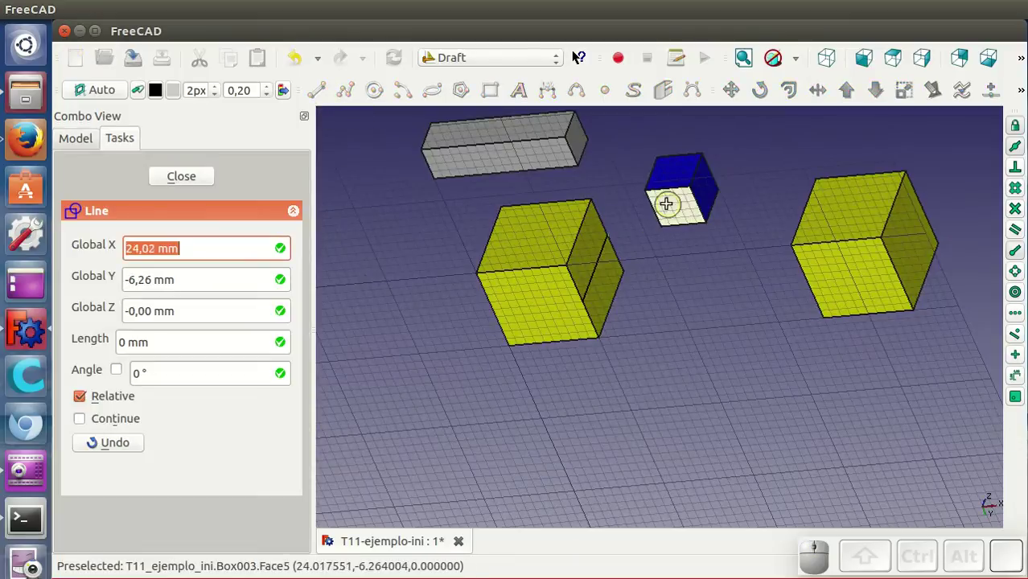
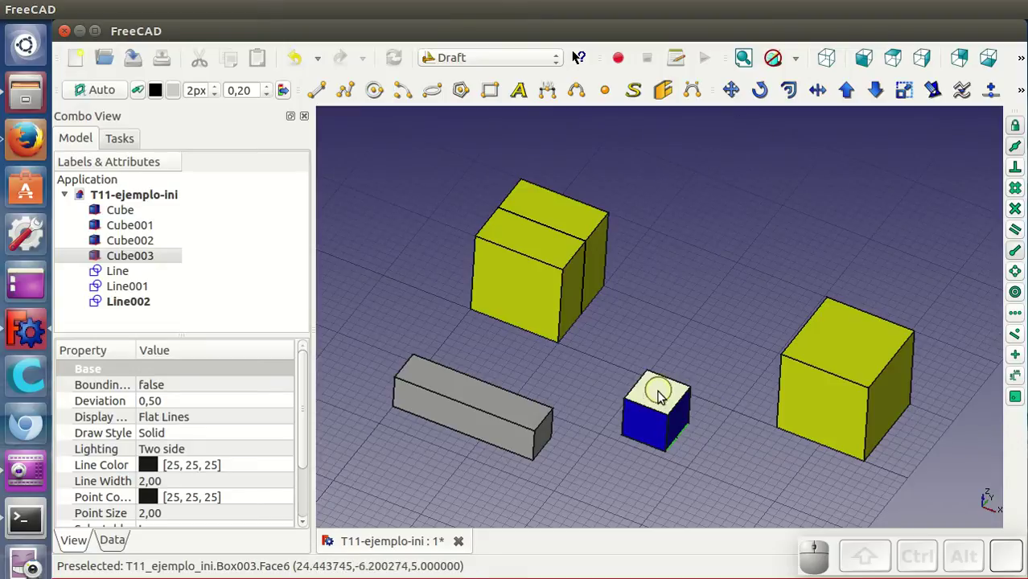
click(659, 402)
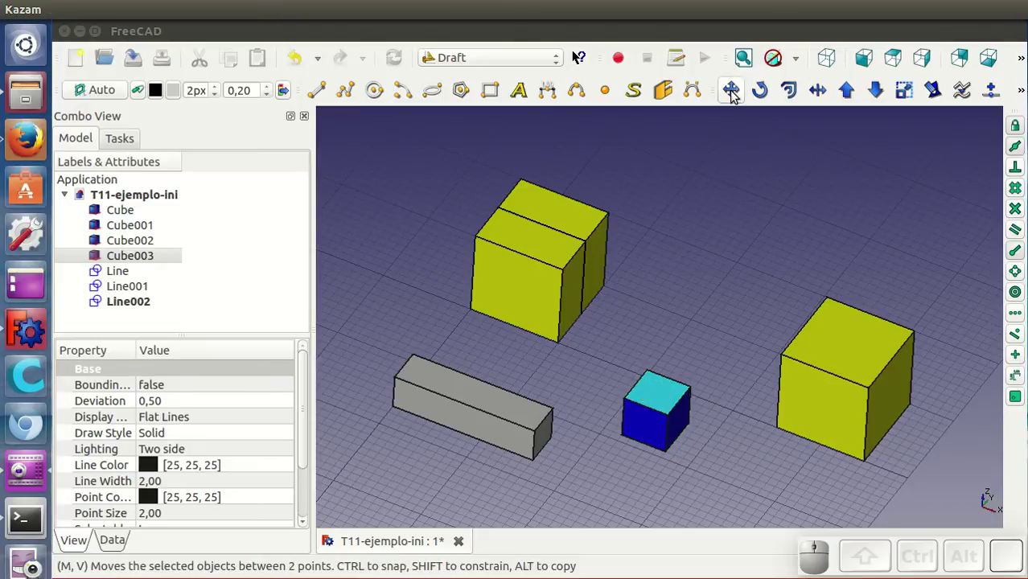
Step: Move the blue cube onto the left yellow cube, snapping its bottom midline to the top midline
click(734, 96)
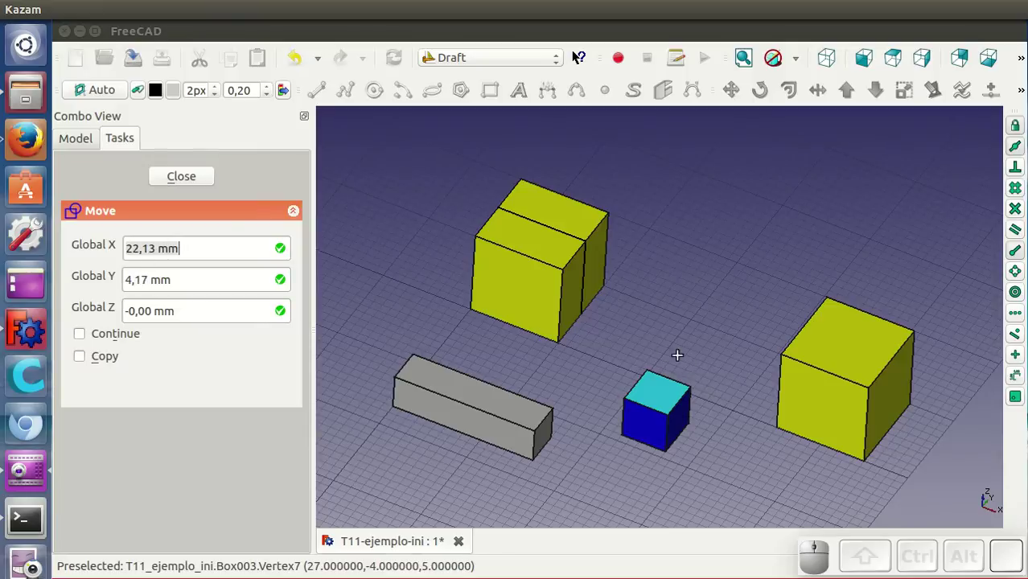
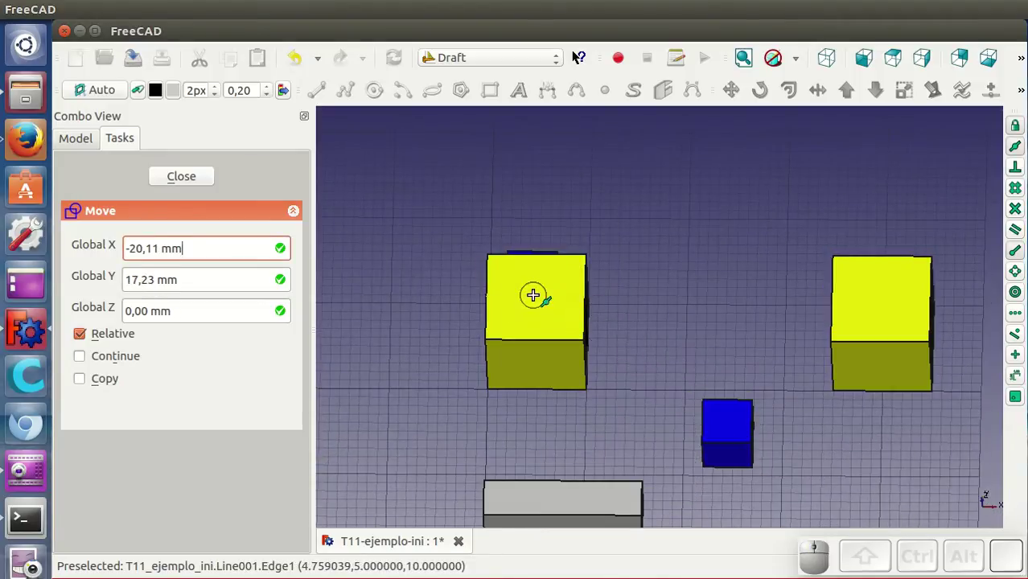
click(535, 303)
middle_click(679, 429)
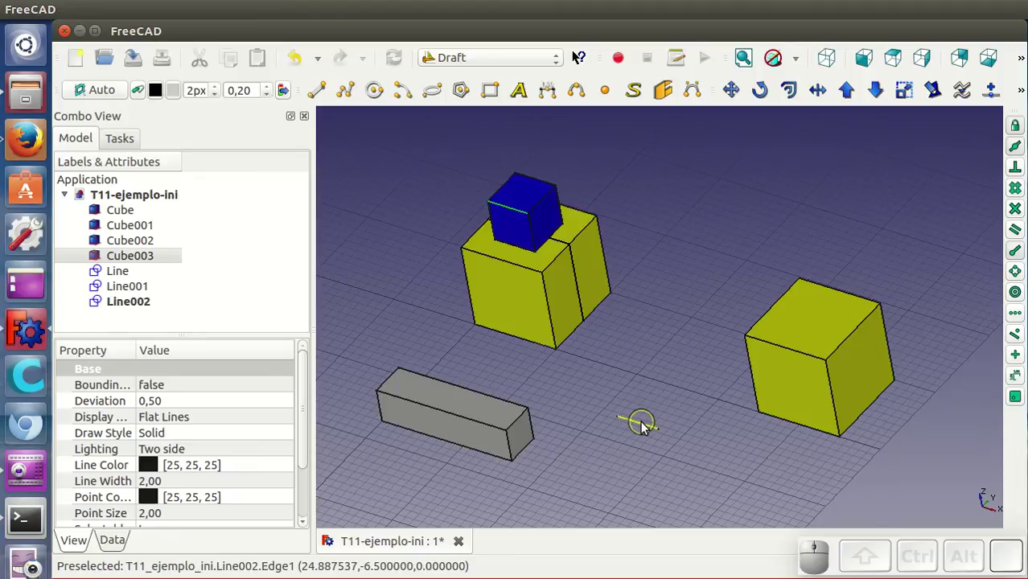
click(519, 195)
click(633, 362)
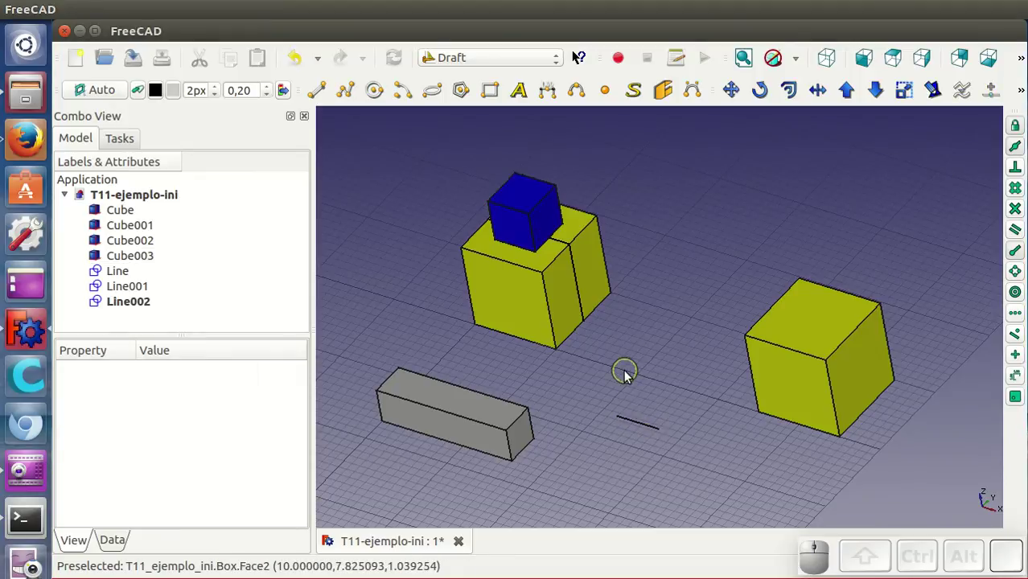
Step: Draw a diagonal Draft line (Line003) corner to corner across the grey bar's end face and select the bar
drag(631, 375, 564, 358)
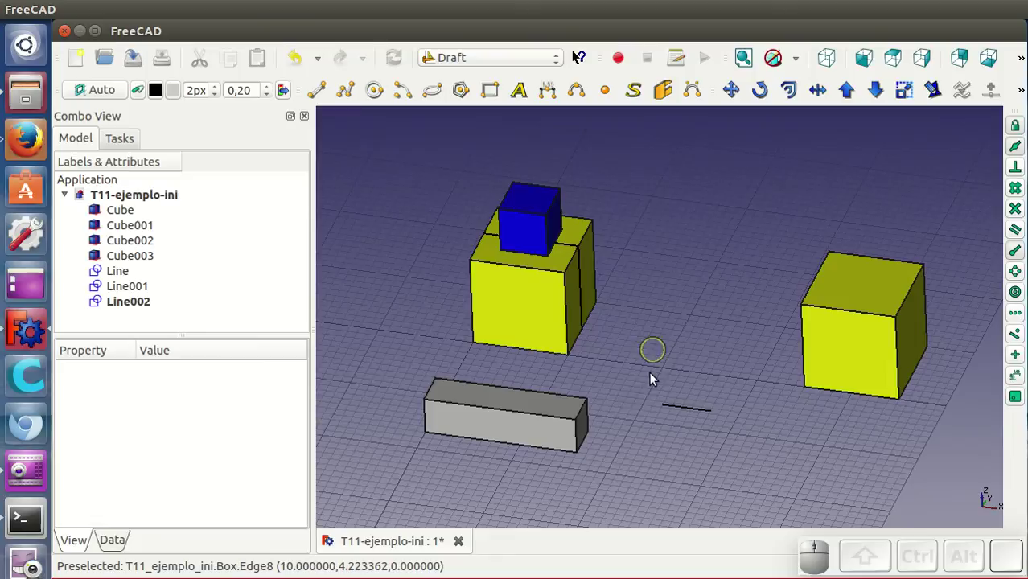
drag(596, 378, 694, 315)
click(319, 100)
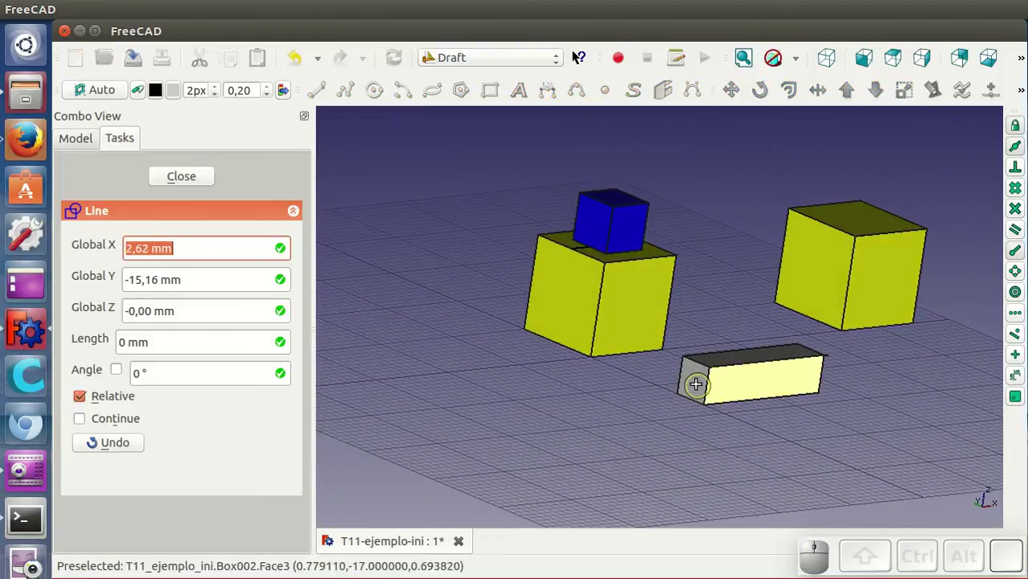
scroll(up, 3)
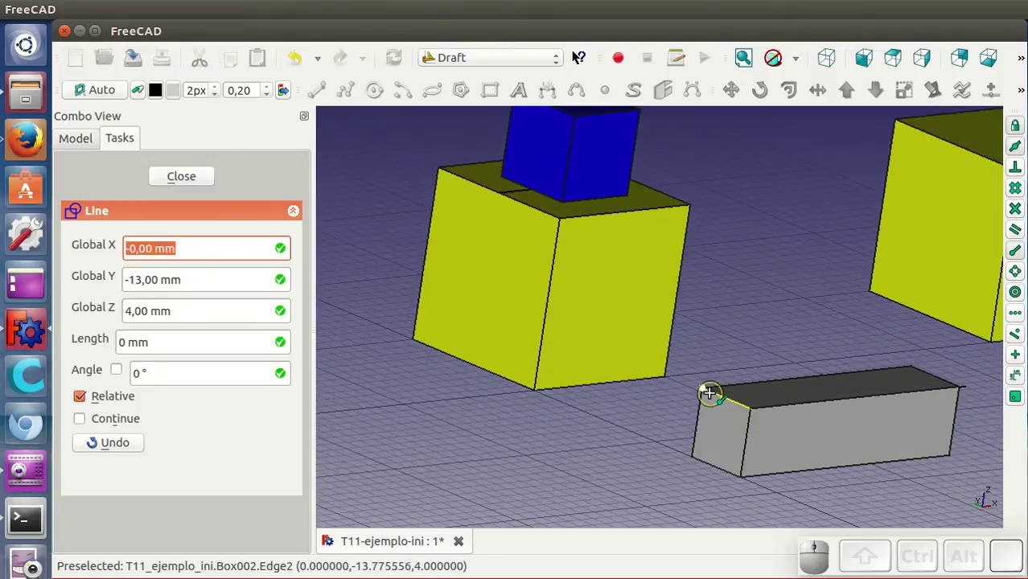
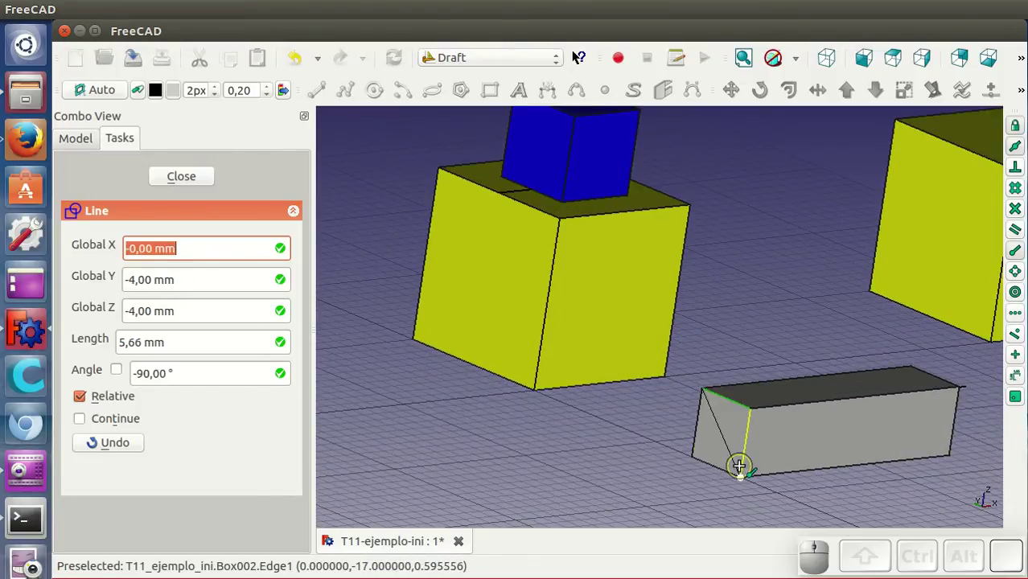
click(742, 473)
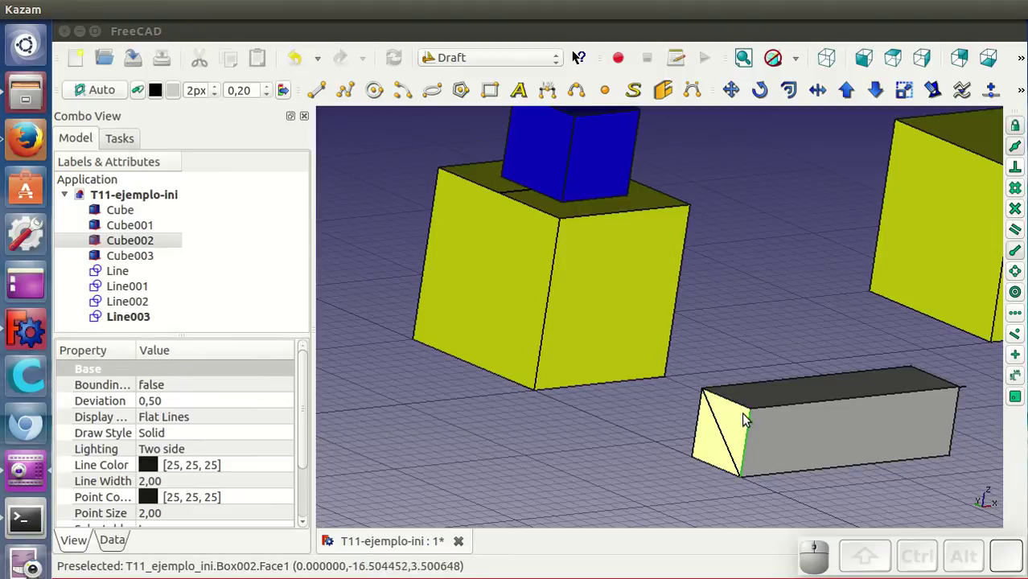
click(907, 435)
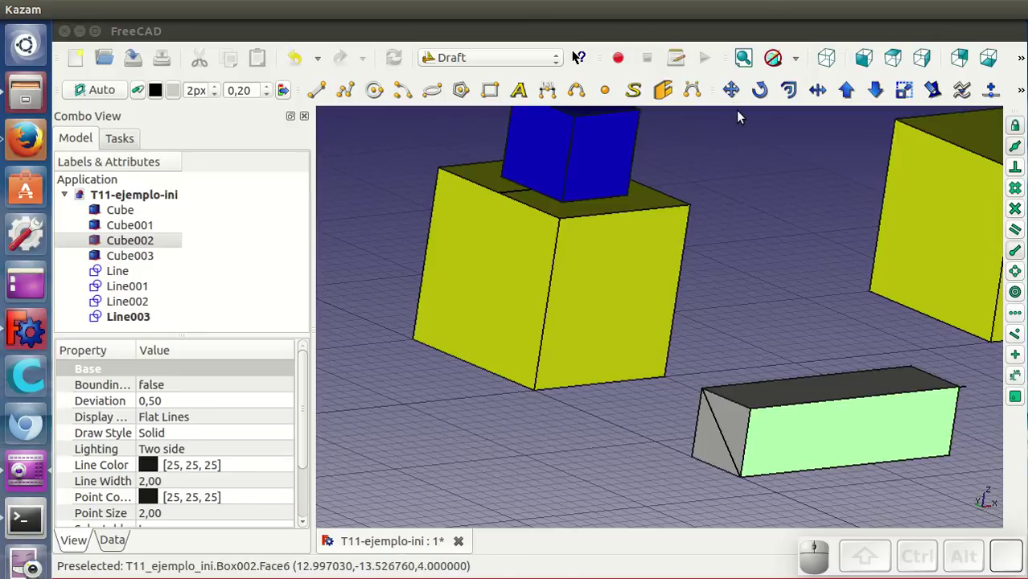
Step: Move the grey bar by its end corner so it meets the left yellow cube's side face
click(735, 100)
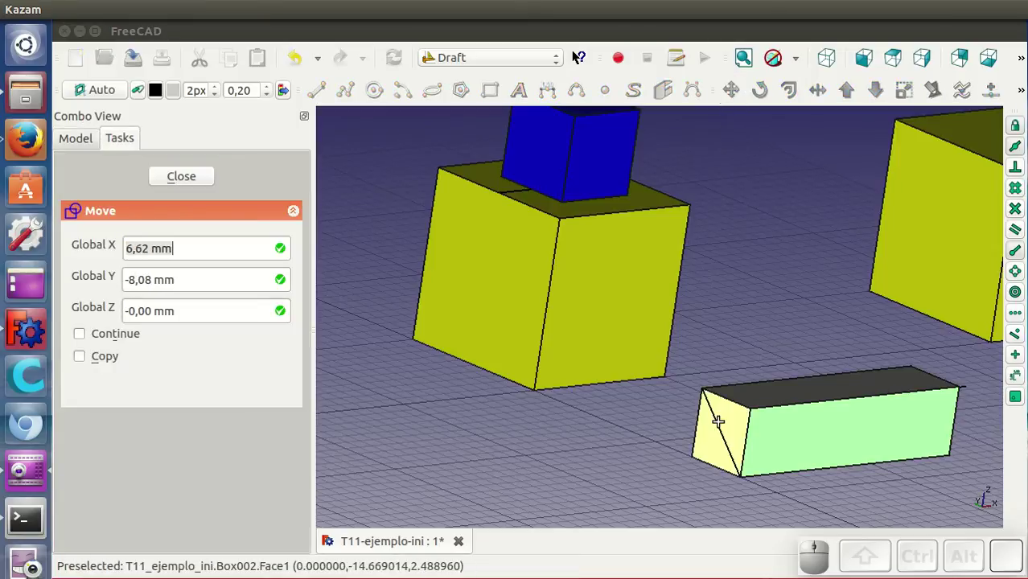
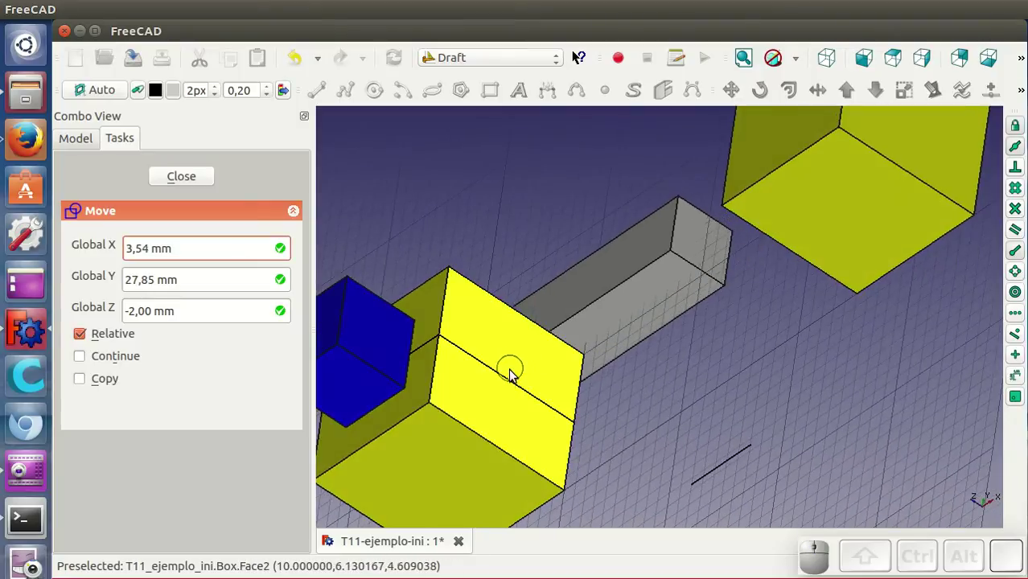
click(510, 384)
scroll(down, 3)
middle_click(559, 277)
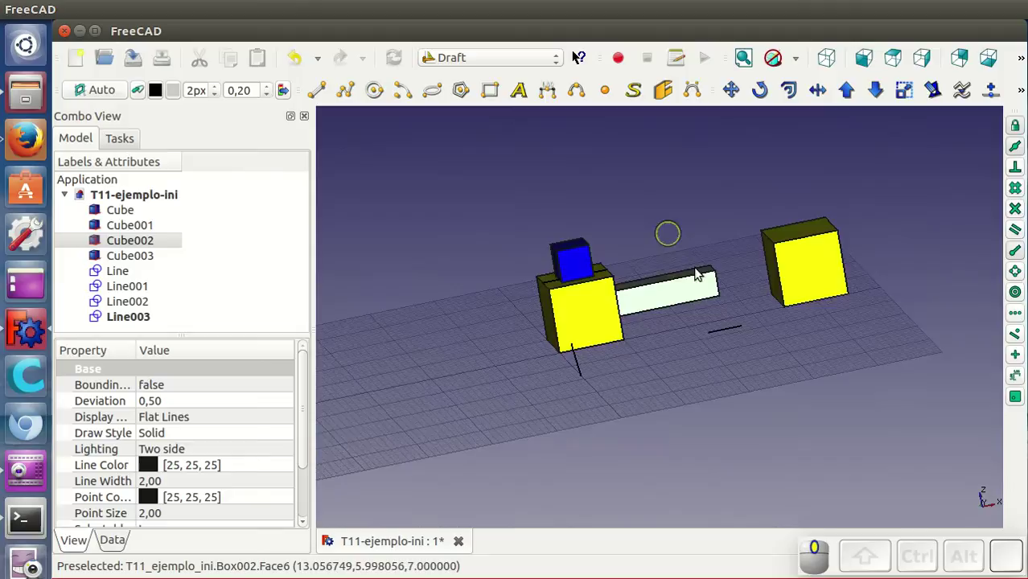
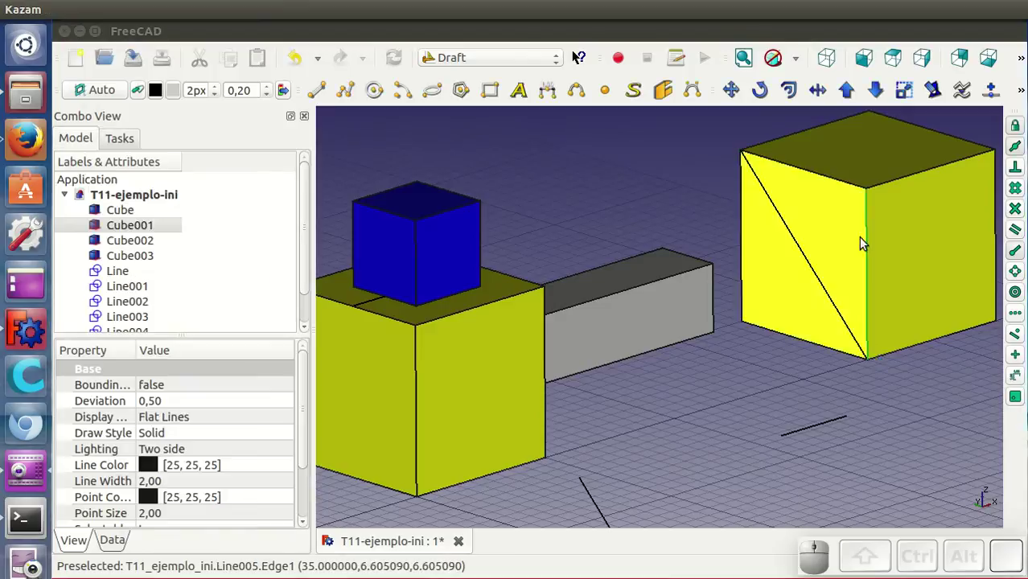
Step: Move the second yellow cube by its face diagonal so it caps the grey bar's free end
click(927, 234)
click(737, 94)
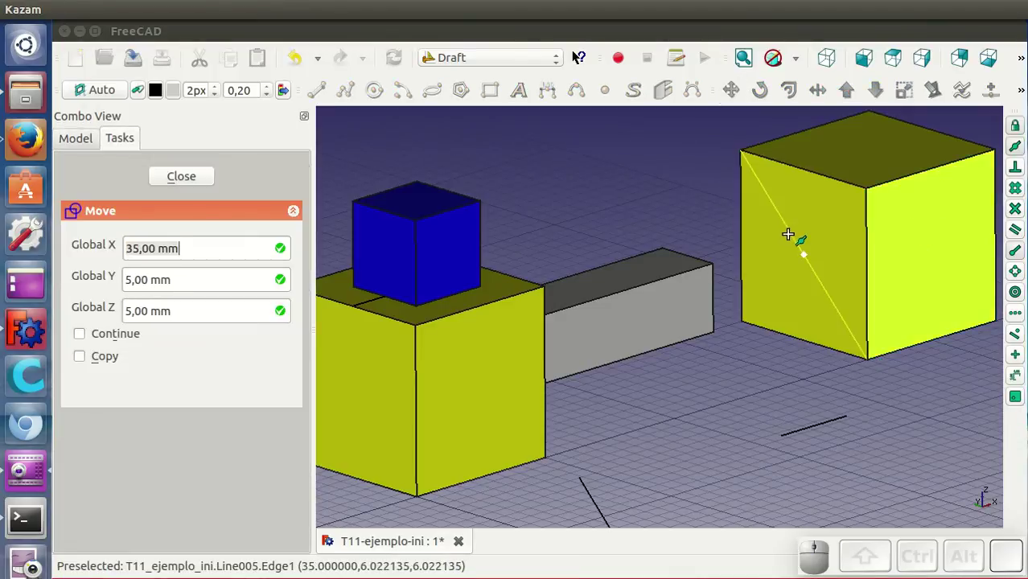
click(791, 242)
drag(766, 257, 682, 314)
click(700, 285)
scroll(down, 3)
drag(431, 349, 546, 393)
scroll(up, 3)
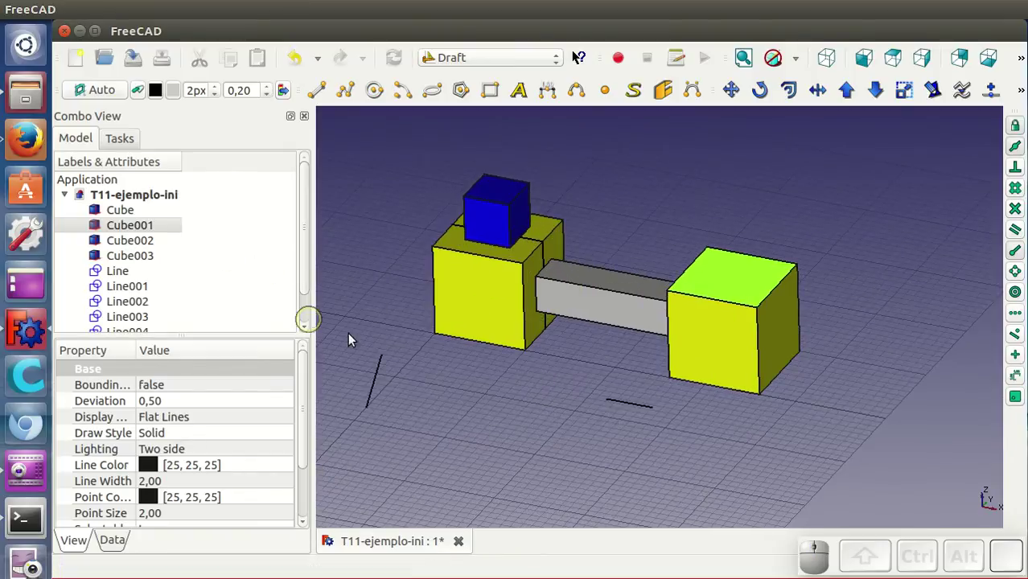
Step: Delete the slanted helper line Line003 from the 3D view
click(500, 407)
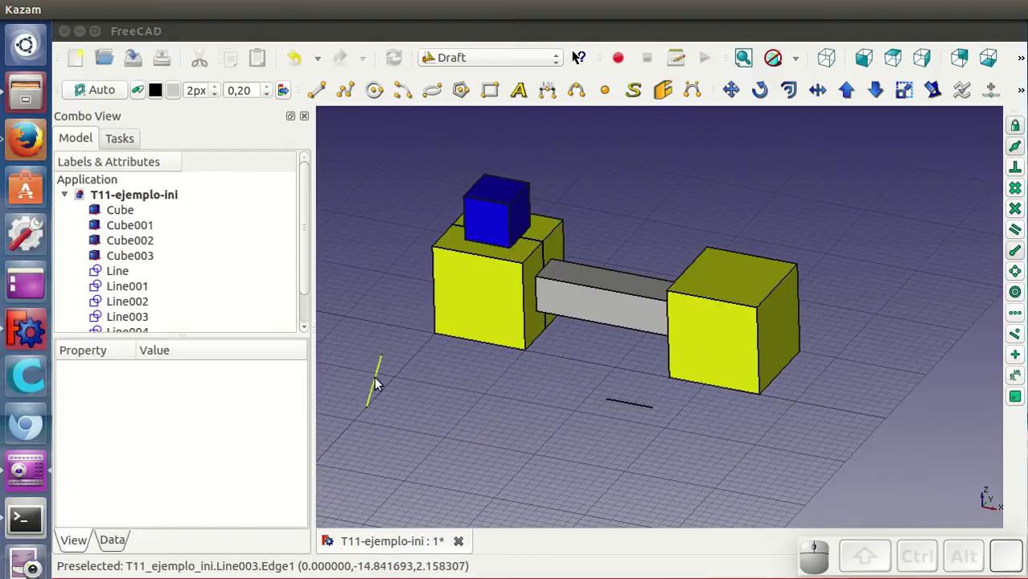
click(382, 383)
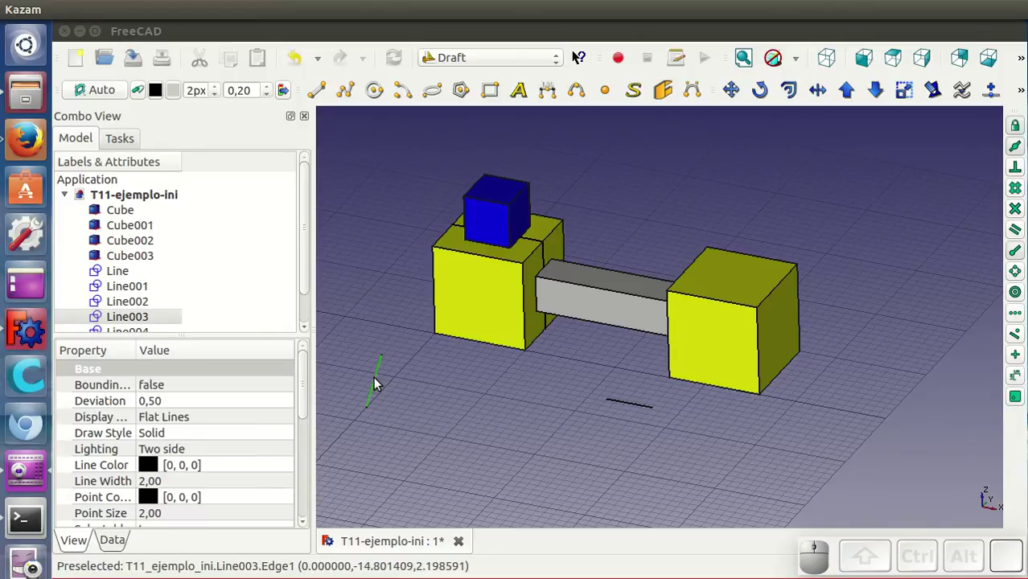
key(Delete)
key(Delete)
click(382, 380)
key(Delete)
click(645, 411)
key(Delete)
key(Delete)
click(628, 410)
click(531, 409)
click(531, 410)
click(632, 414)
key(Delete)
click(631, 411)
key(Delete)
Step: Delete the vertical helper line named Line from the tree view
click(134, 289)
scroll(down, 3)
click(142, 274)
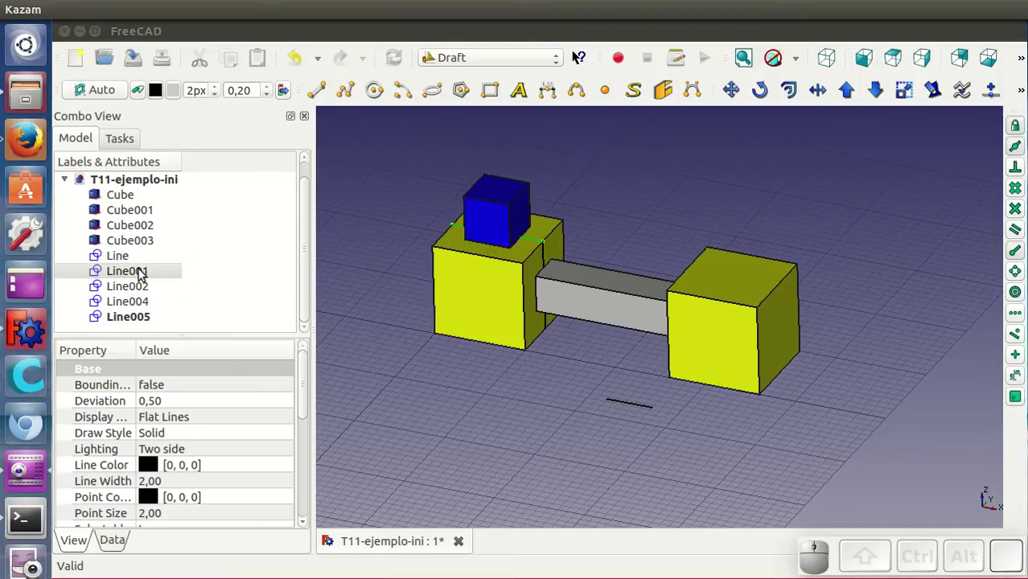
key(Delete)
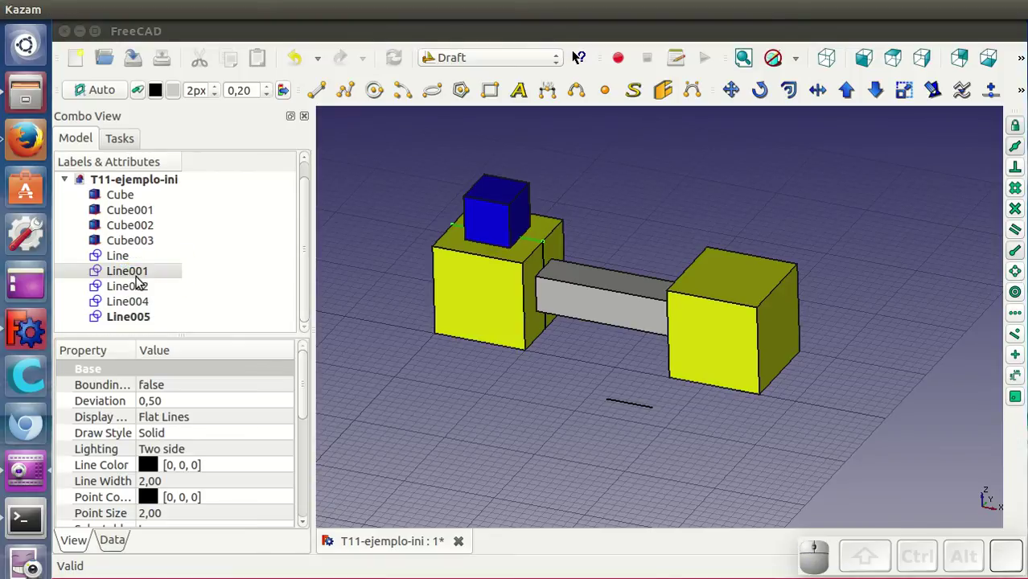
click(137, 278)
key(Delete)
click(136, 277)
key(Delete)
click(124, 264)
key(Delete)
click(122, 261)
key(Delete)
click(122, 261)
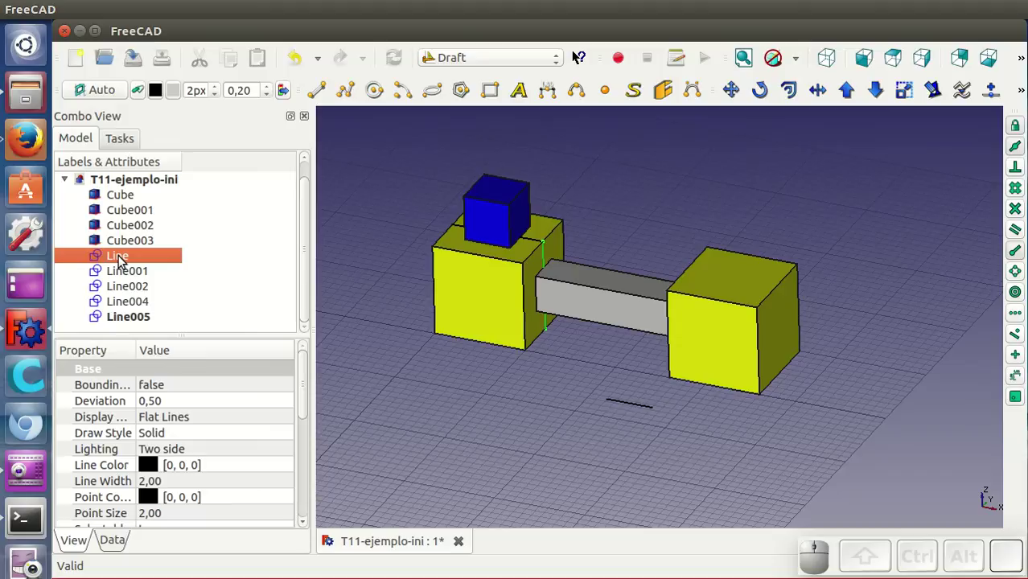
key(BackSpace)
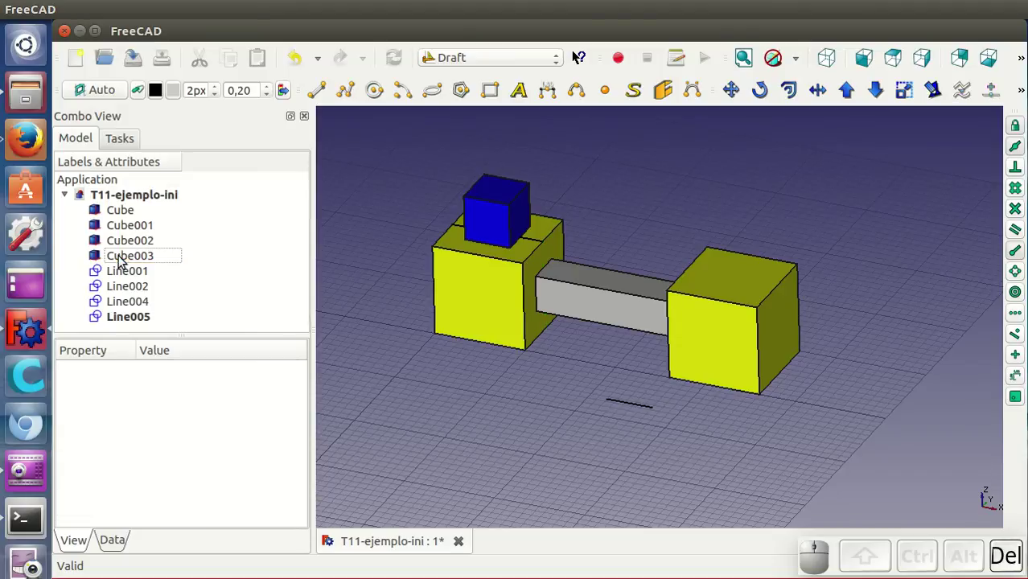
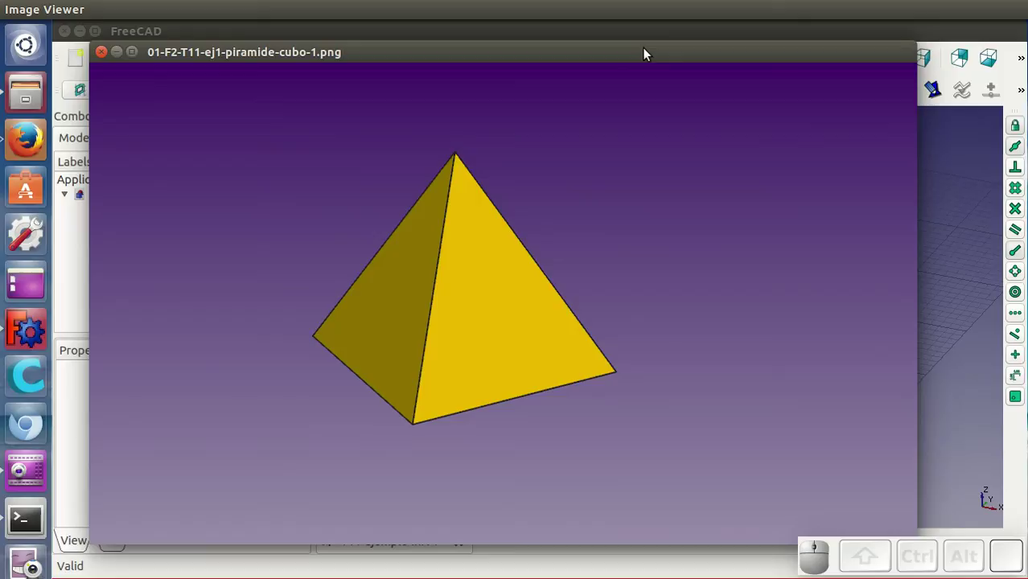
Step: Step through the pyramid exercise pictures in Image Viewer to reach the obelisk model image
key(Right)
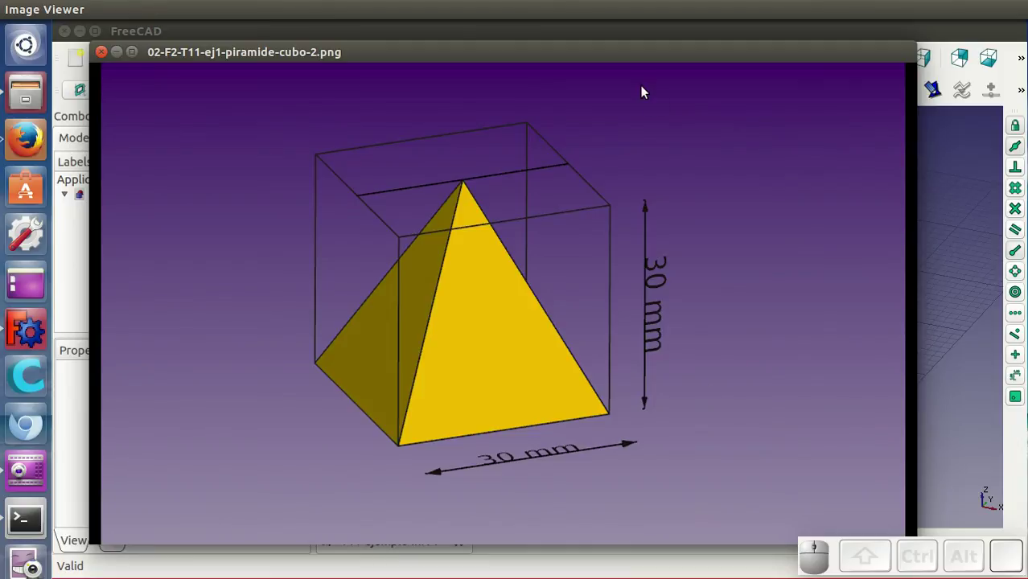
click(629, 56)
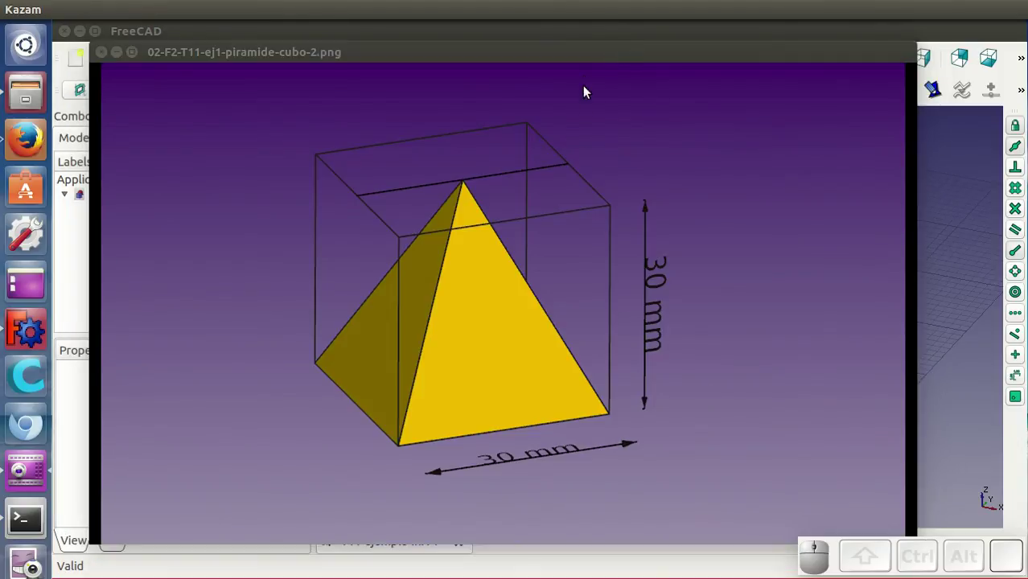
click(583, 61)
click(532, 60)
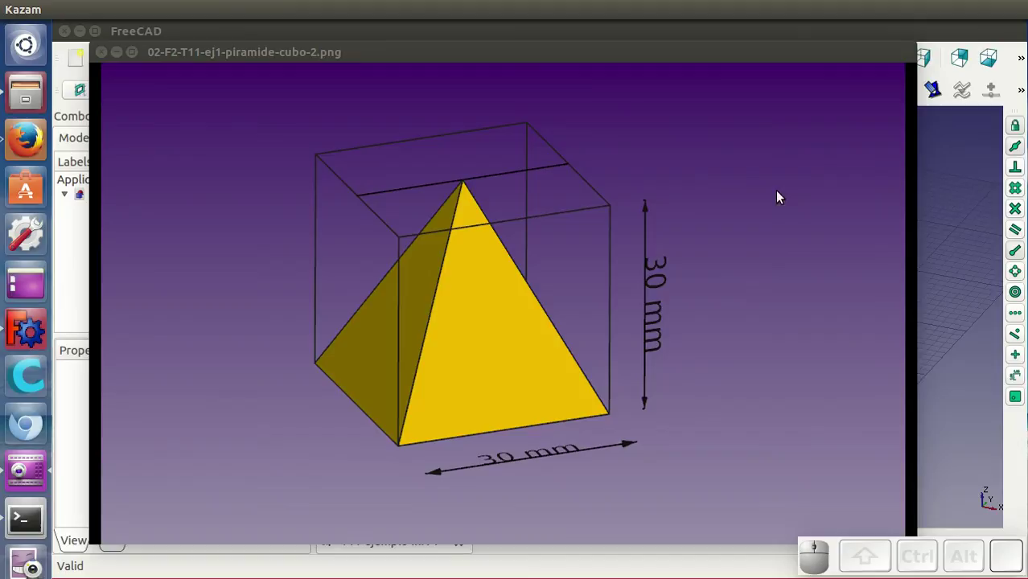
click(749, 57)
key(Right)
click(747, 56)
key(Right)
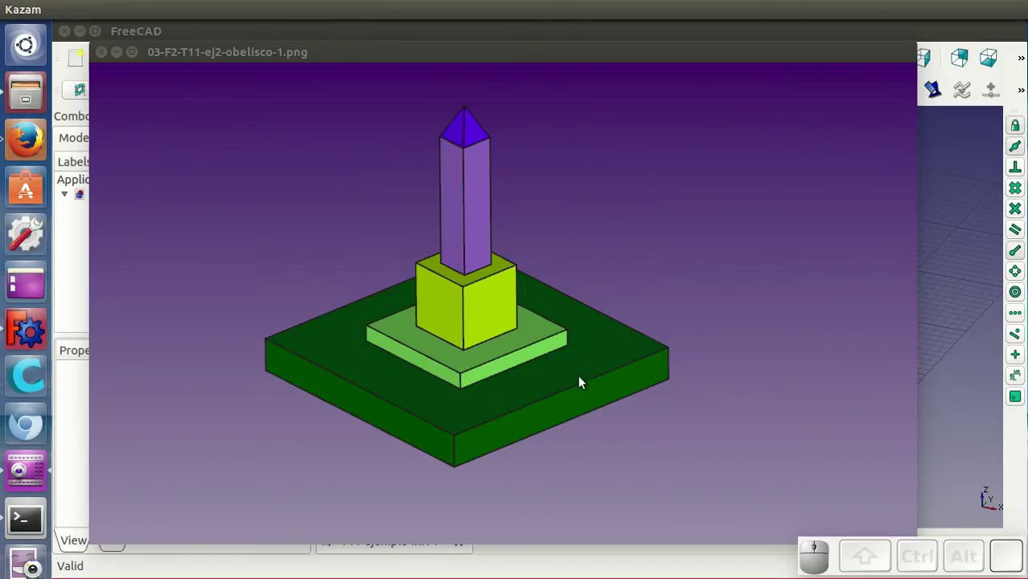
Step: Advance through images 04, 05 and 06: obelisk parts, bookshelf model, dimensioned bookshelf boards
key(Right)
key(Right)
click(632, 59)
key(Right)
click(631, 59)
key(Page_Down)
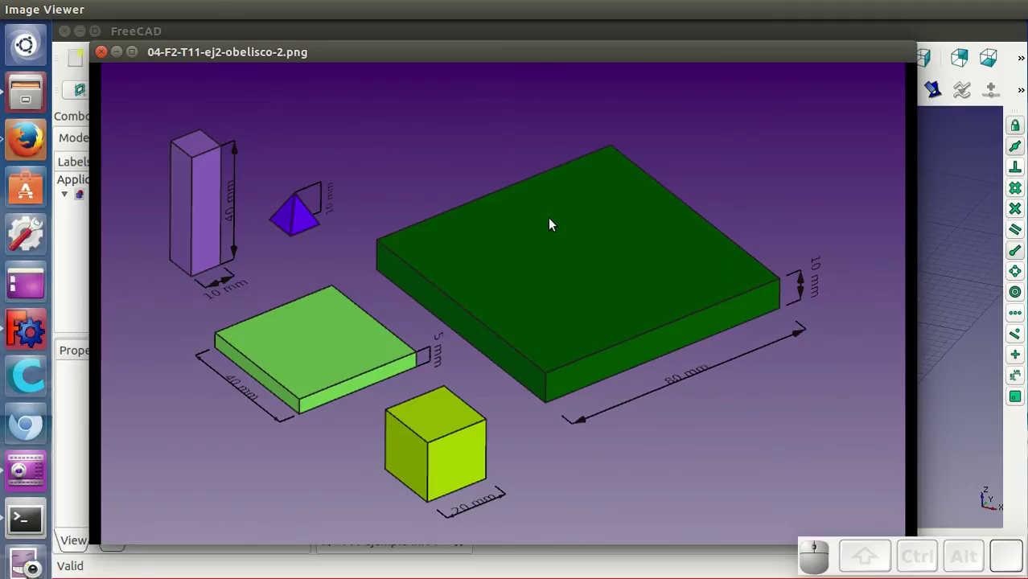
key(Page_Down)
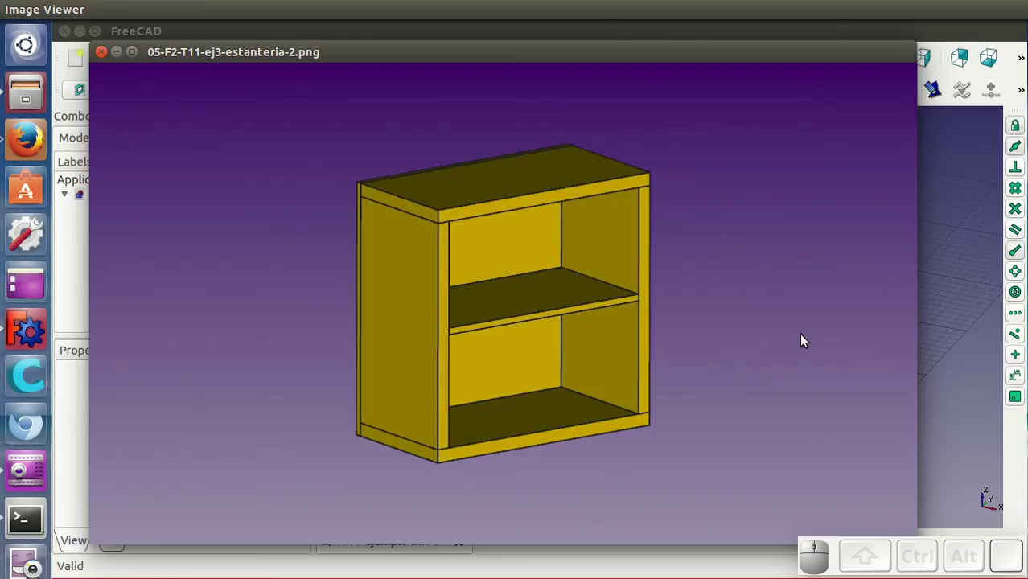
key(Page_Down)
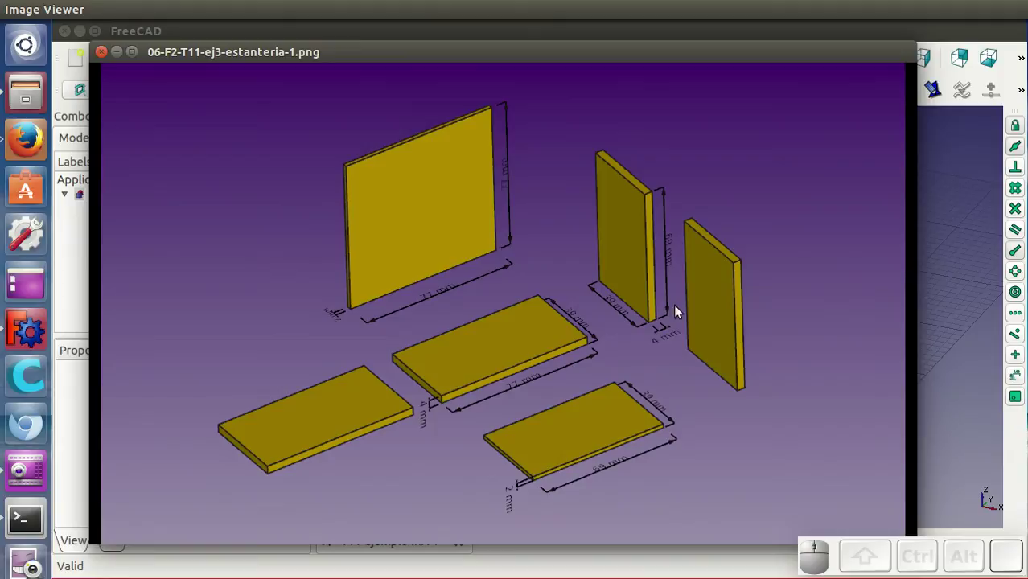